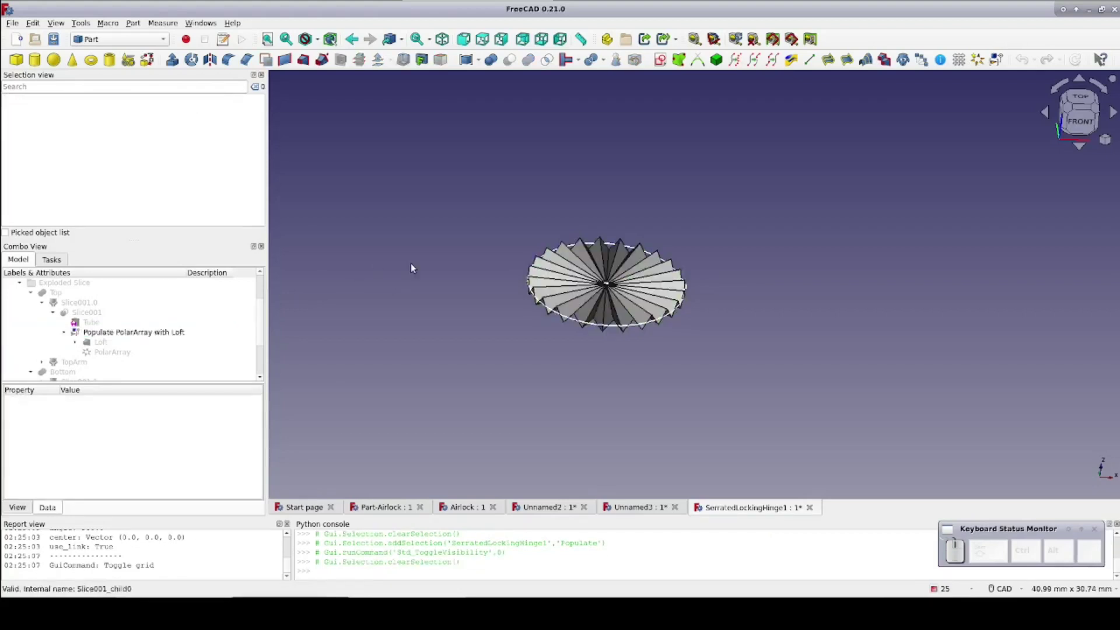
Show the Cylinder and select it together with 'Populate PolarArray with Loft', viewing the blade edge-on.
click(44, 62)
scroll(down, 3)
click(65, 372)
click(146, 43)
drag(68, 304, 68, 305)
click(68, 304)
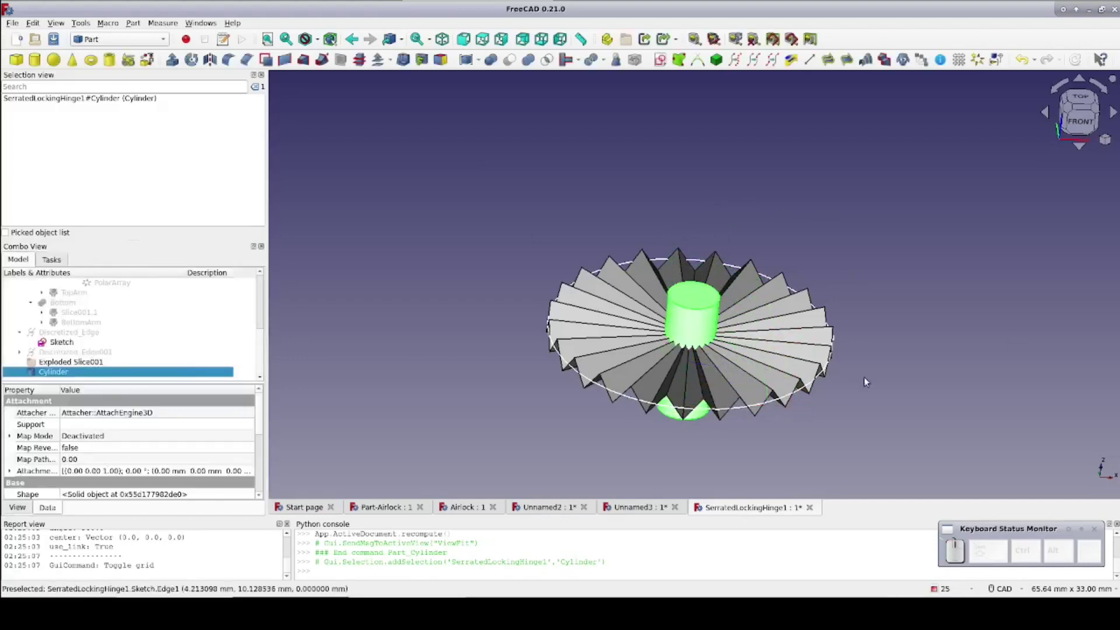
drag(850, 373, 830, 261)
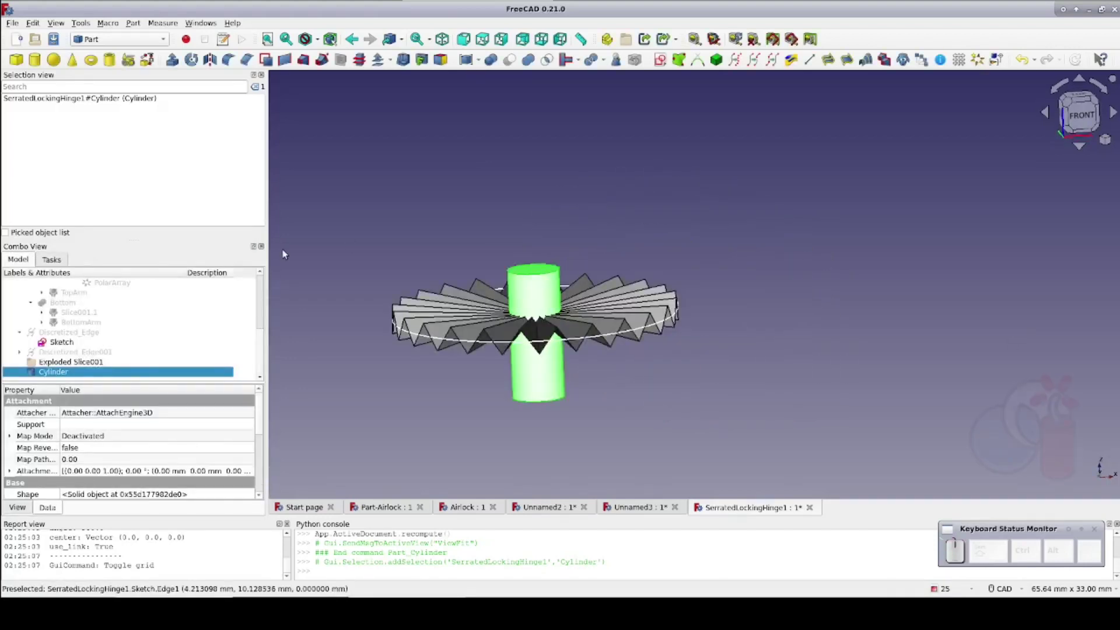
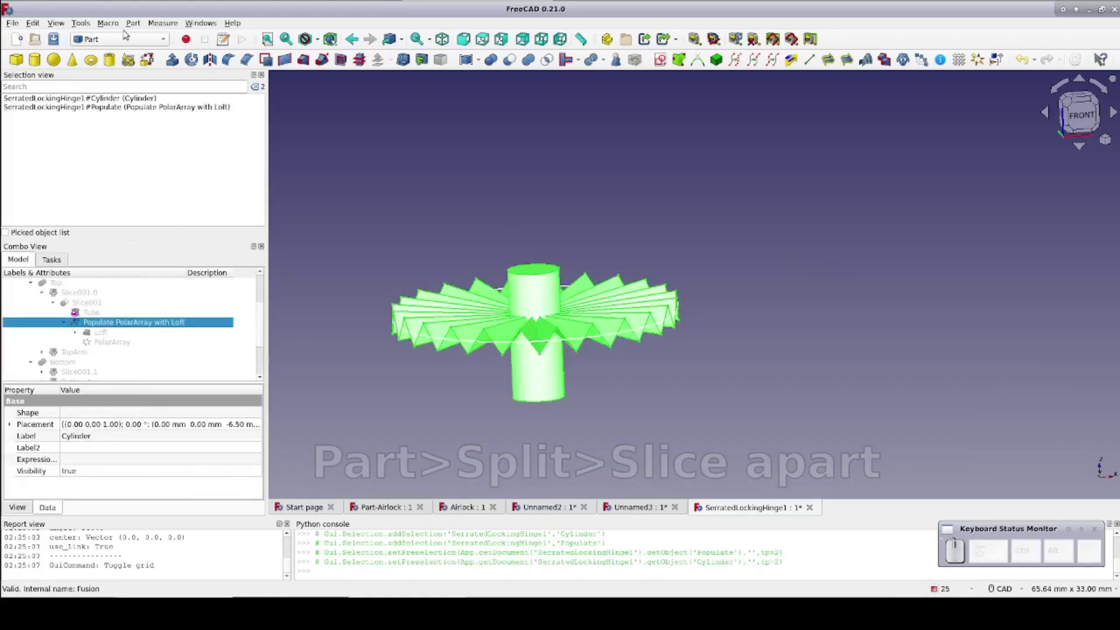
Start Part > Split > Slice apart on the selected cylinder and blade.
click(134, 22)
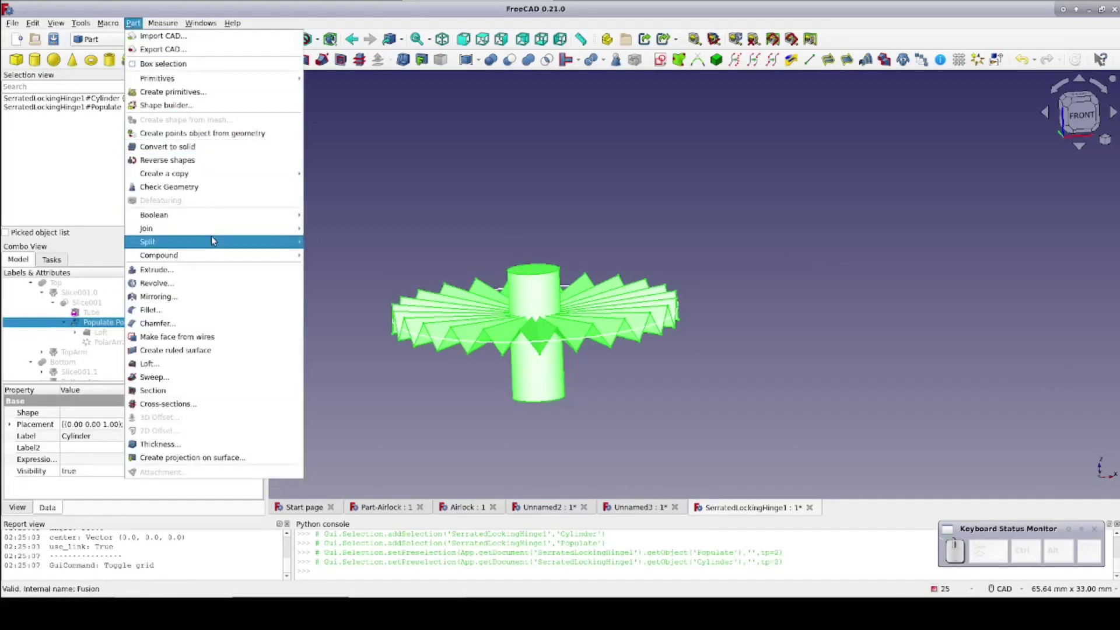
click(349, 256)
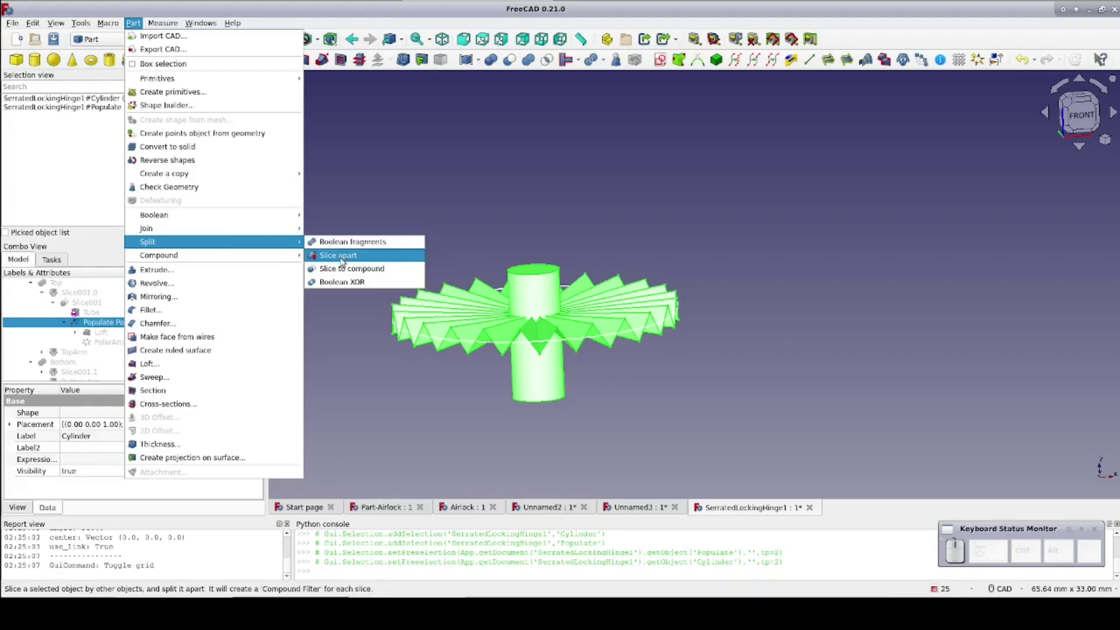
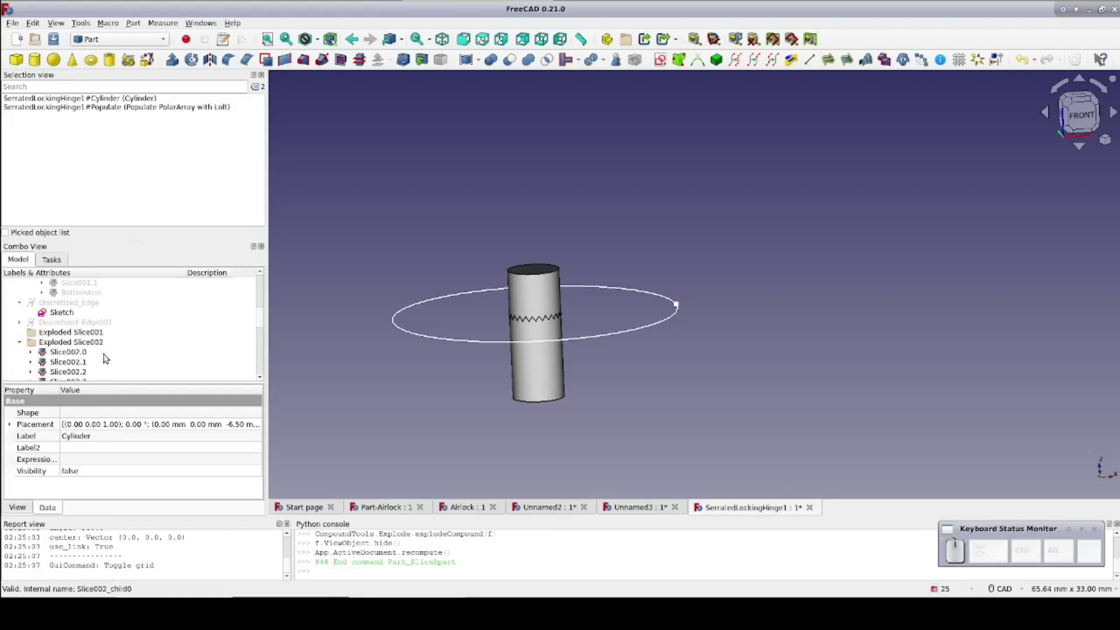
Locate the slice pieces in the tree and hide the cut cylinder piece Slice002.0.
scroll(down, 3)
scroll(down, 3)
scroll(down, 3)
scroll(down, 3)
scroll(down, 3)
scroll(down, 3)
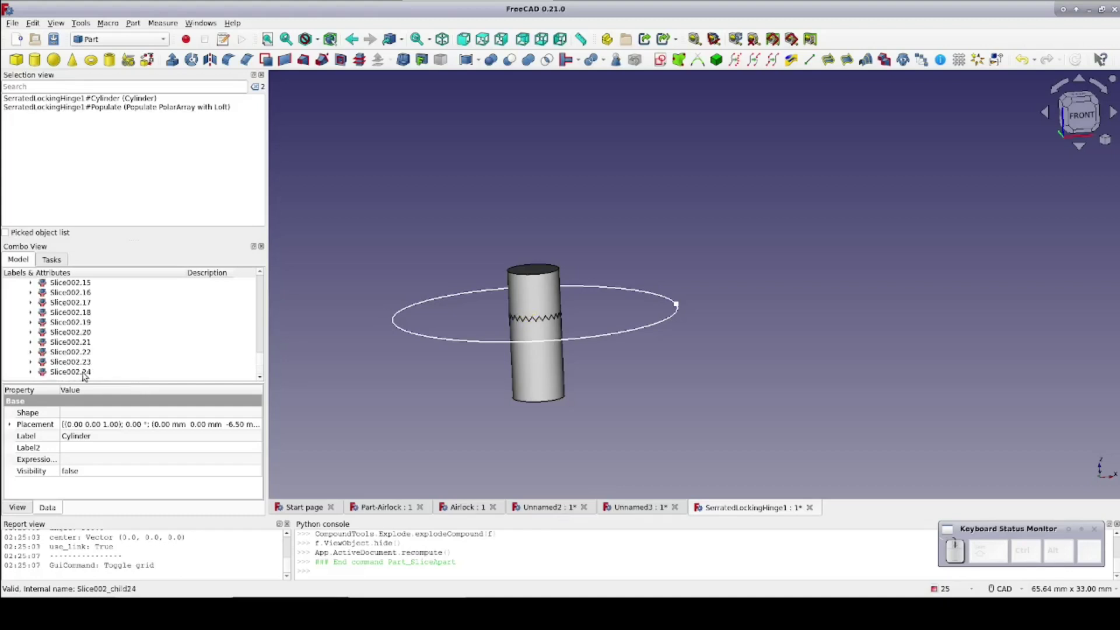
click(90, 373)
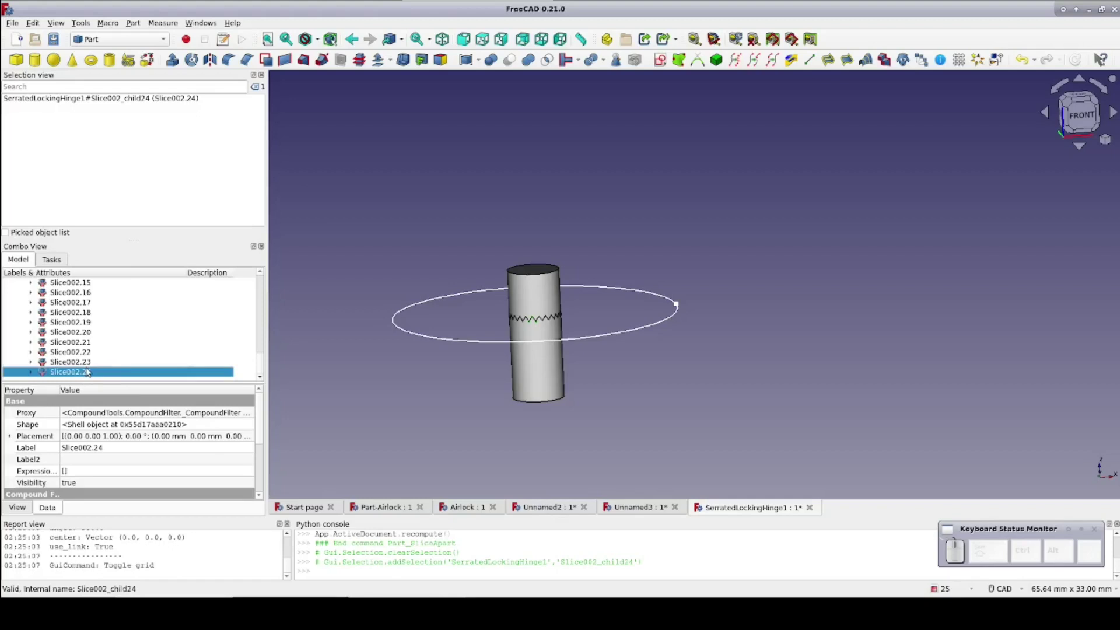
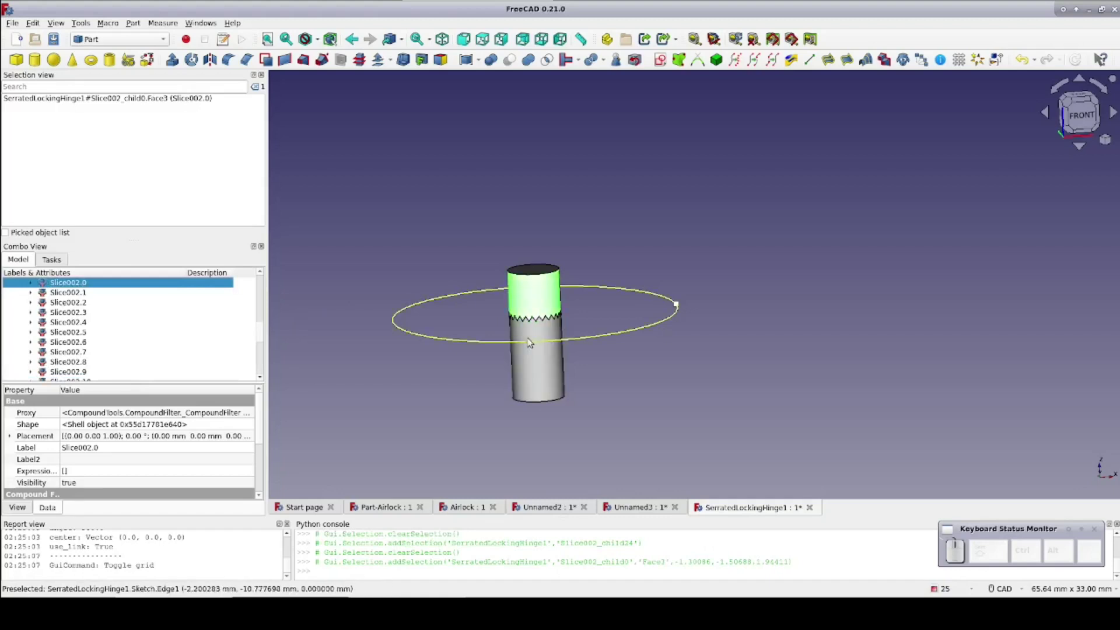
click(681, 301)
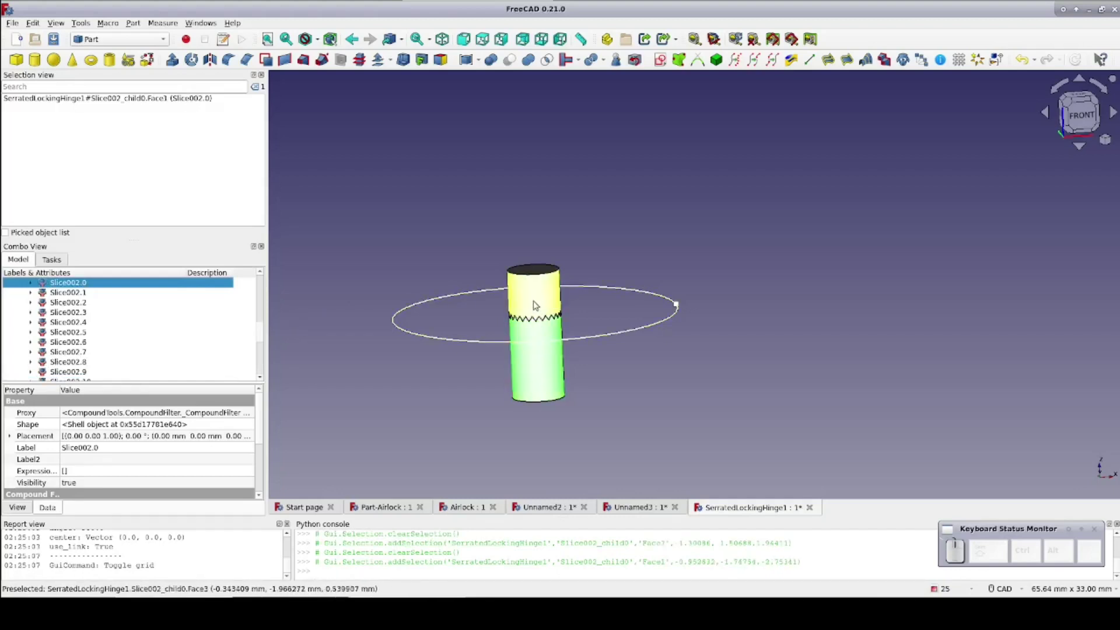
click(681, 301)
key(space)
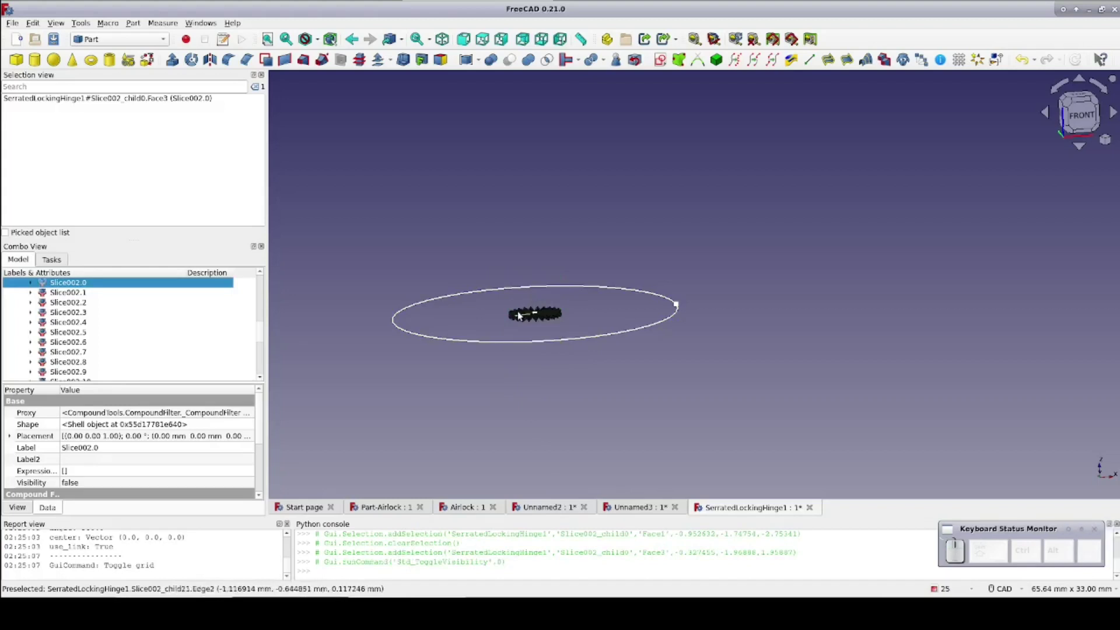
Toggle visibility of tooth pieces Slice002.2 and Slice002.3 to identify them.
scroll(up, 3)
scroll(up, 3)
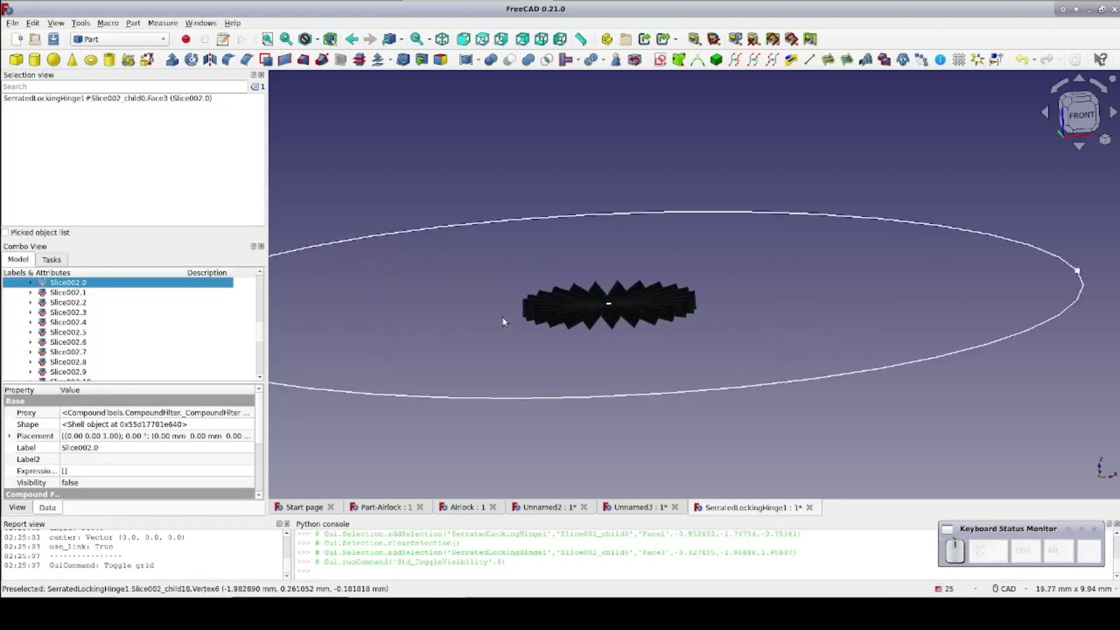
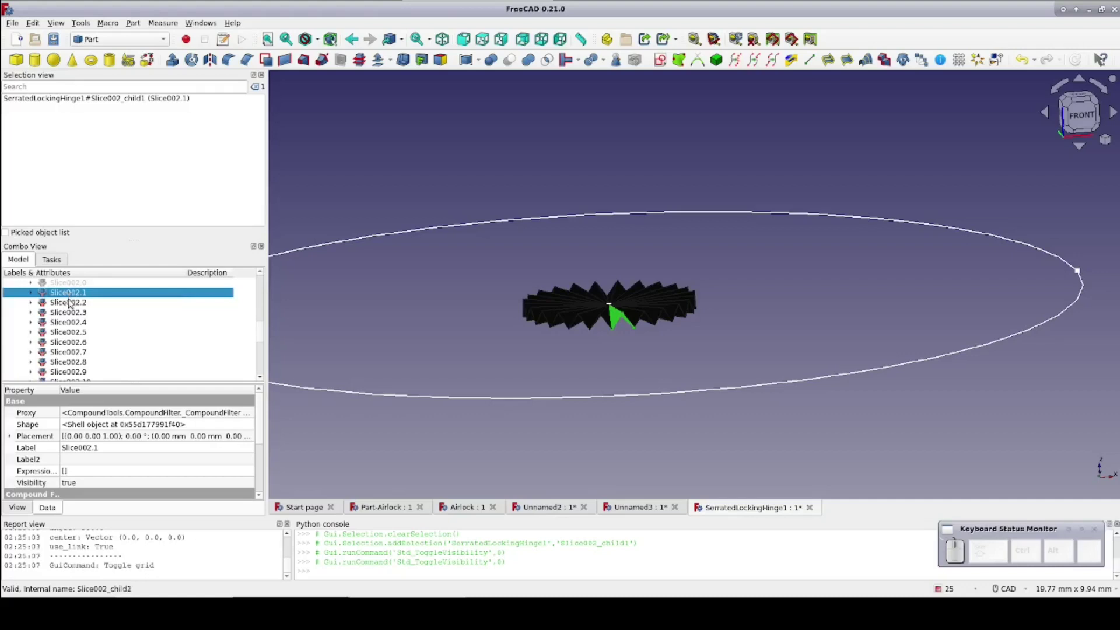
click(75, 301)
key(space)
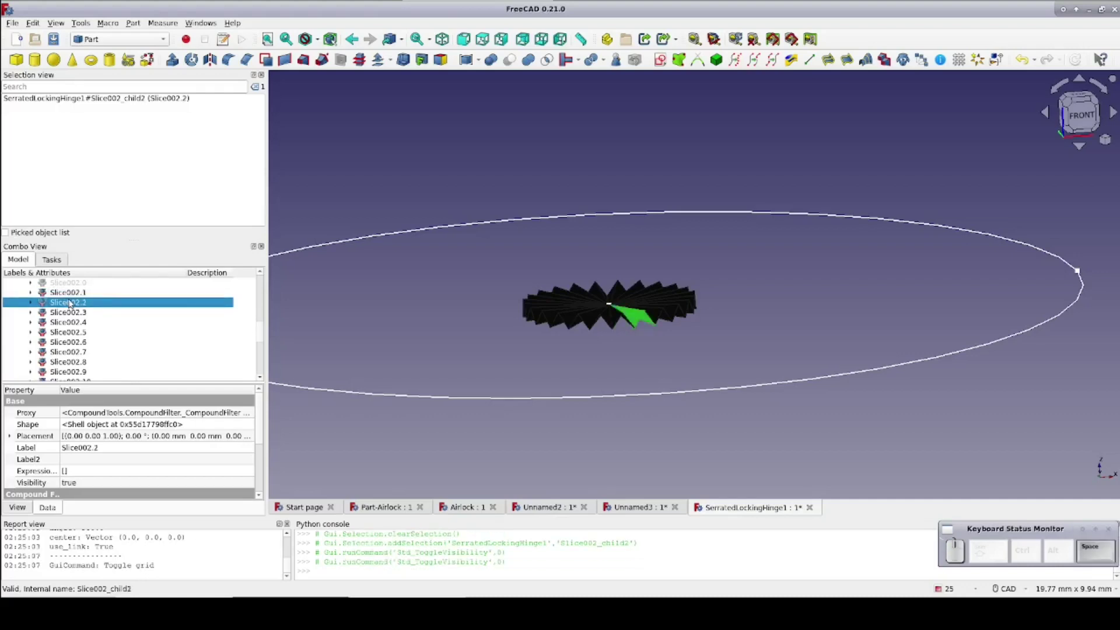
click(75, 312)
key(space)
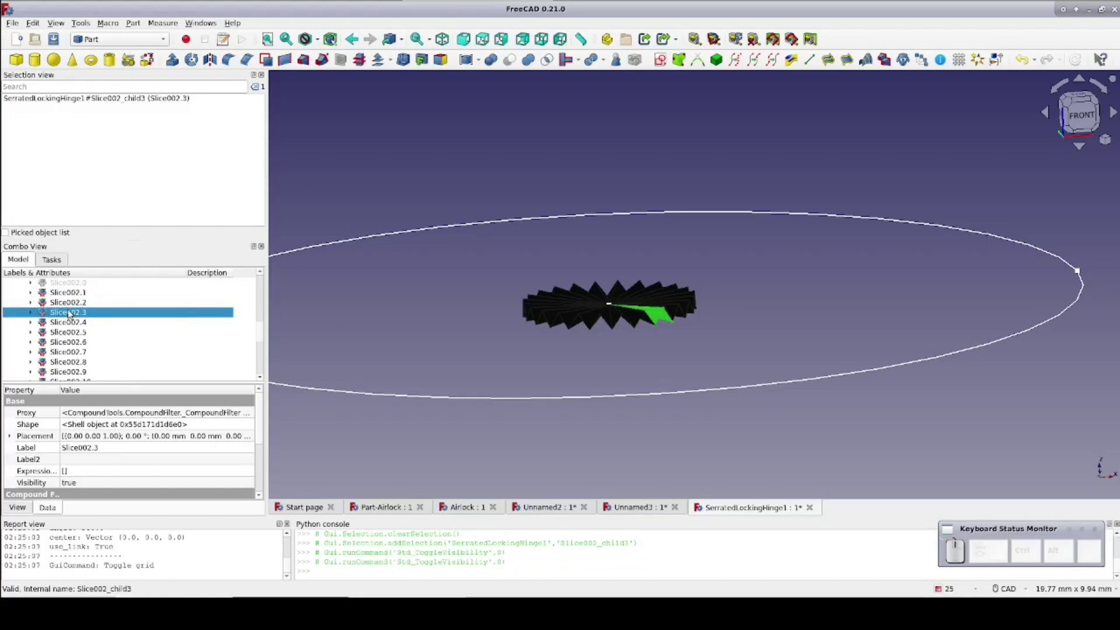
scroll(up, 3)
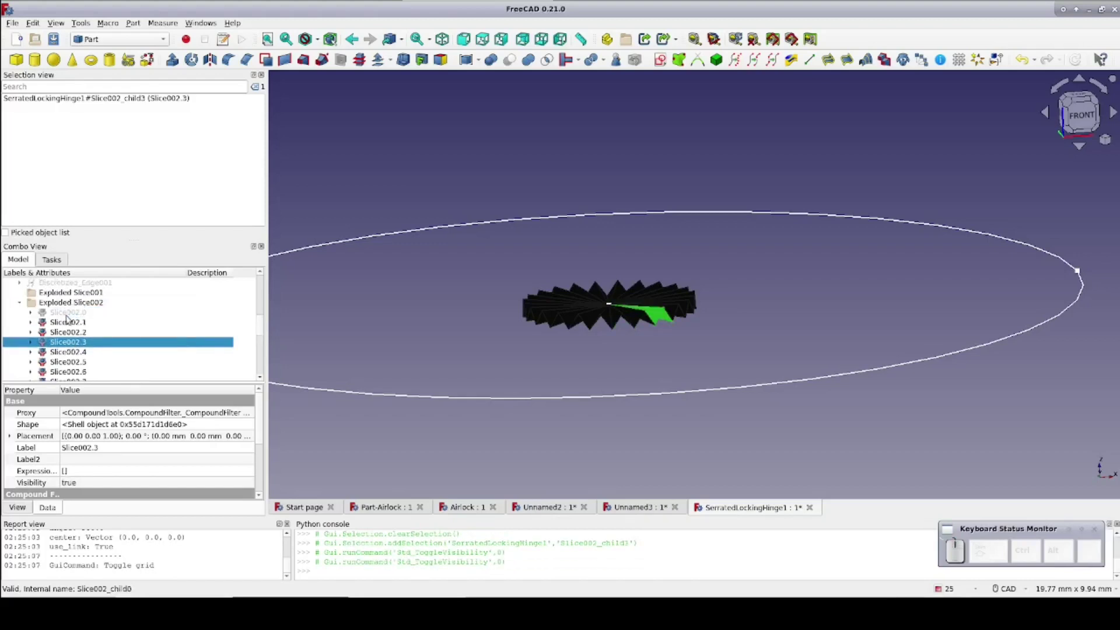
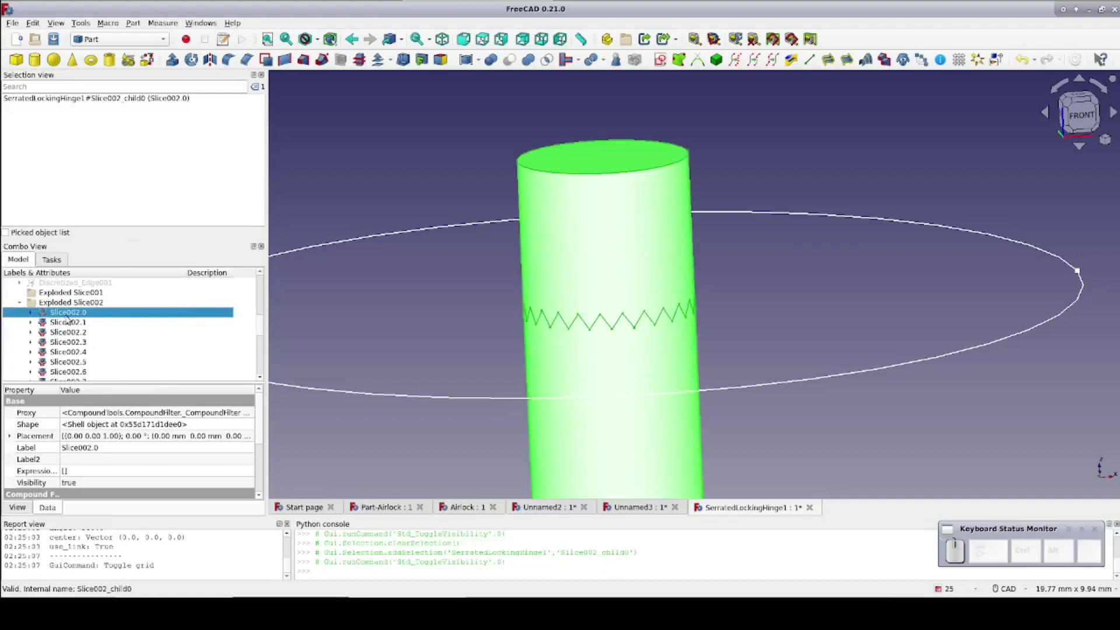
Restore the slice pieces' visibility and undo the Slice apart operation.
key(space)
key(space)
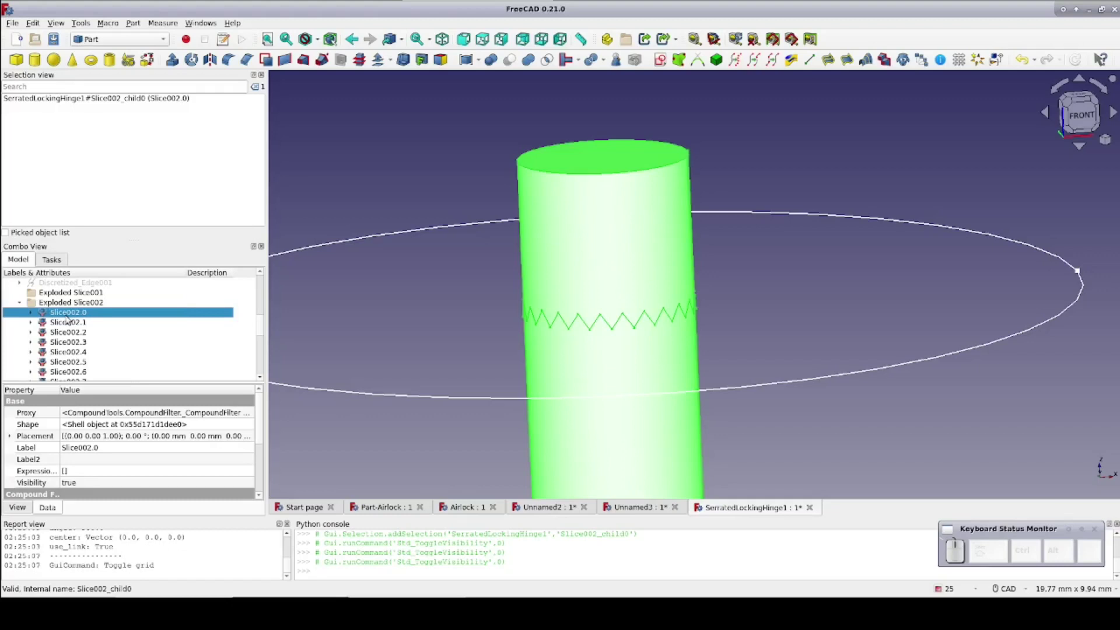
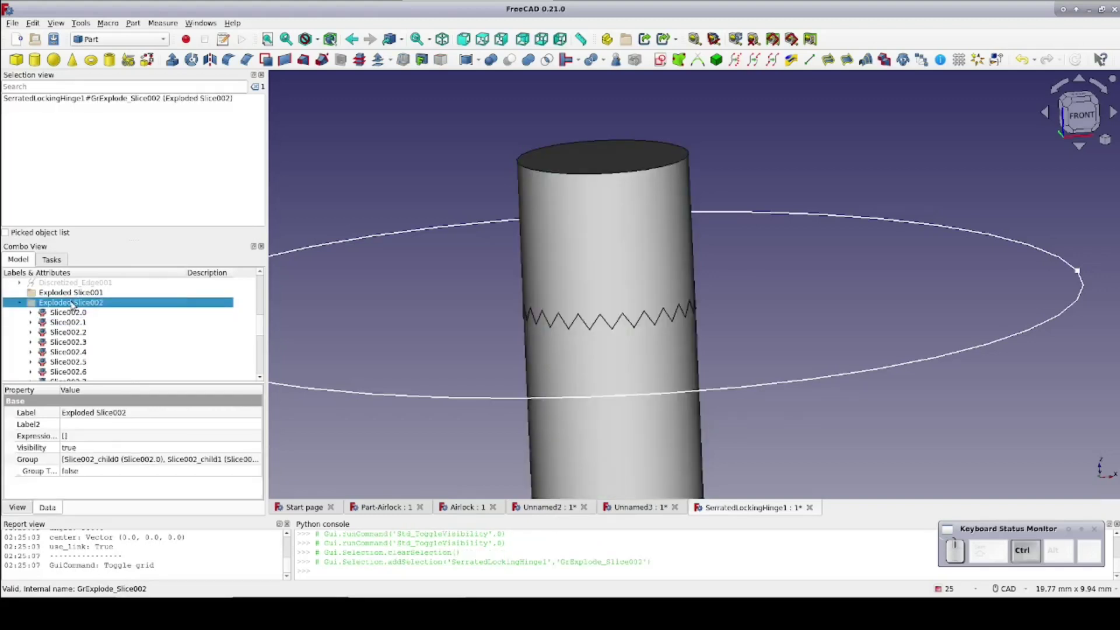
key(ctrl+z)
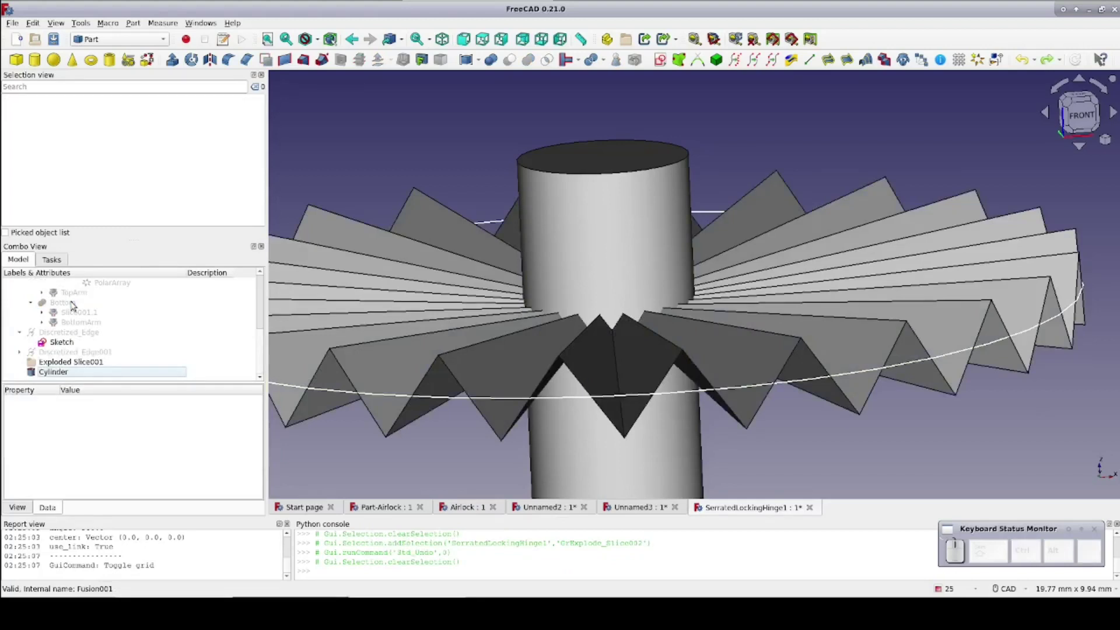
Hide 'Populate PolarArray with Loft' and show only the single Loft tooth.
scroll(up, 3)
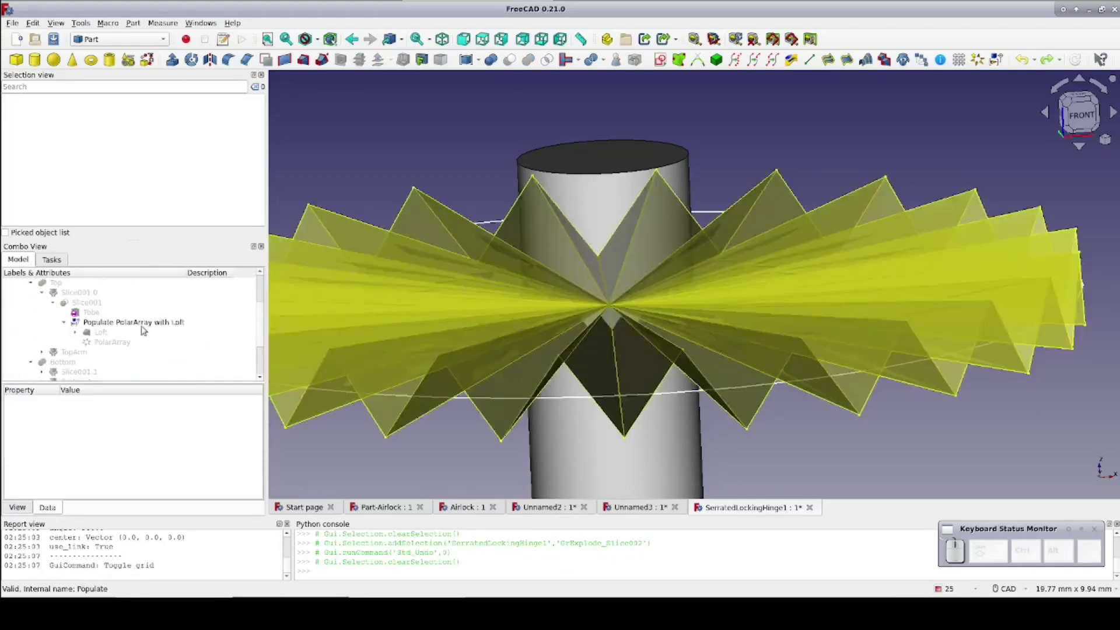
click(146, 322)
key(space)
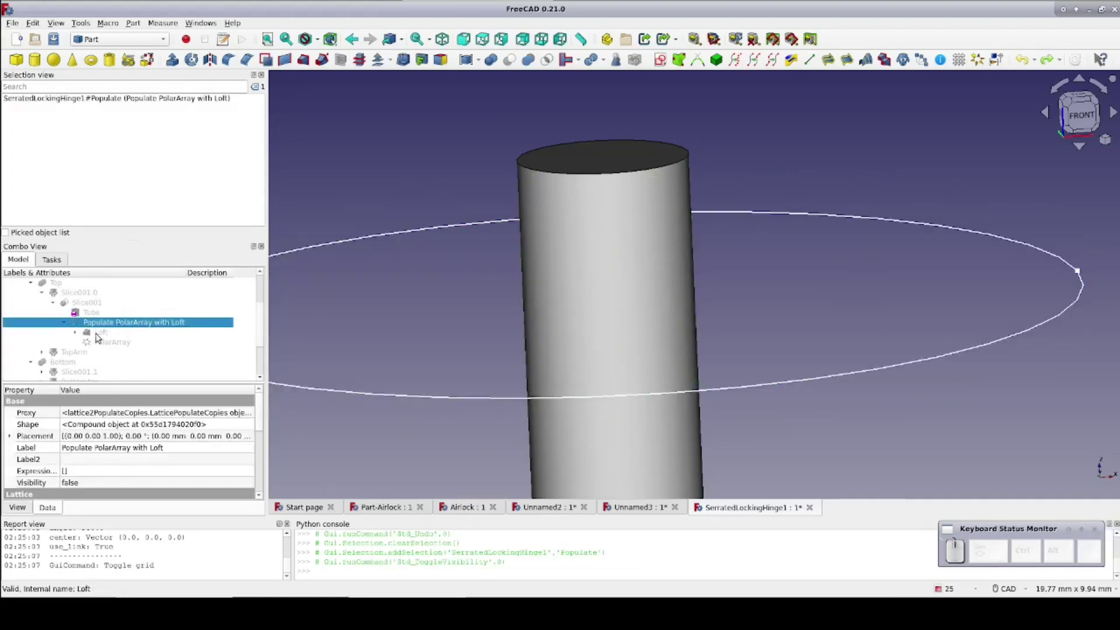
click(102, 335)
key(space)
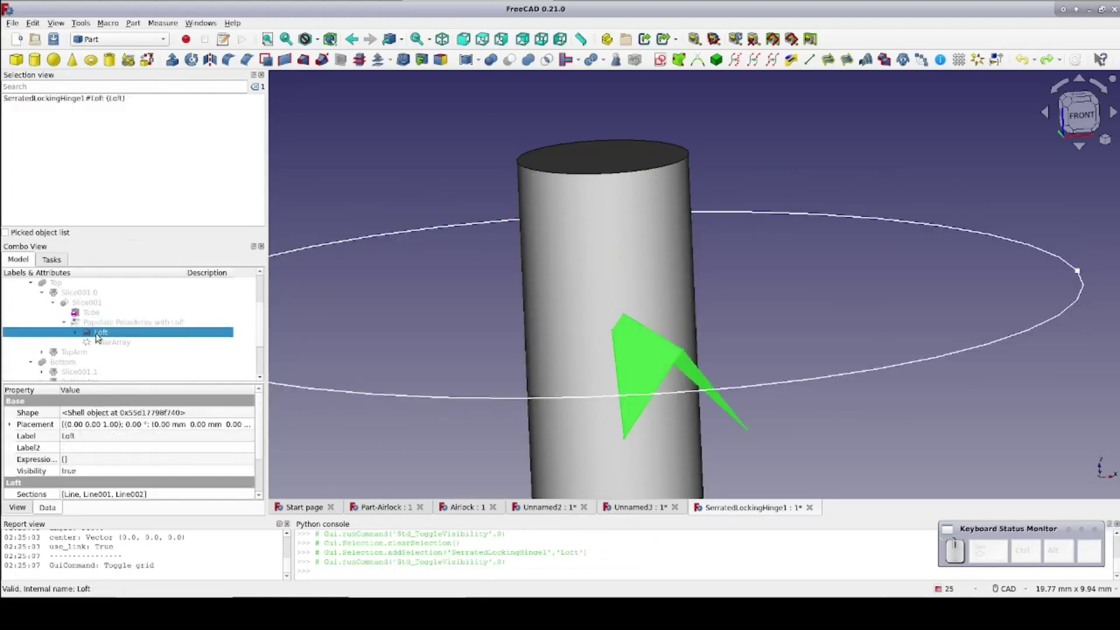
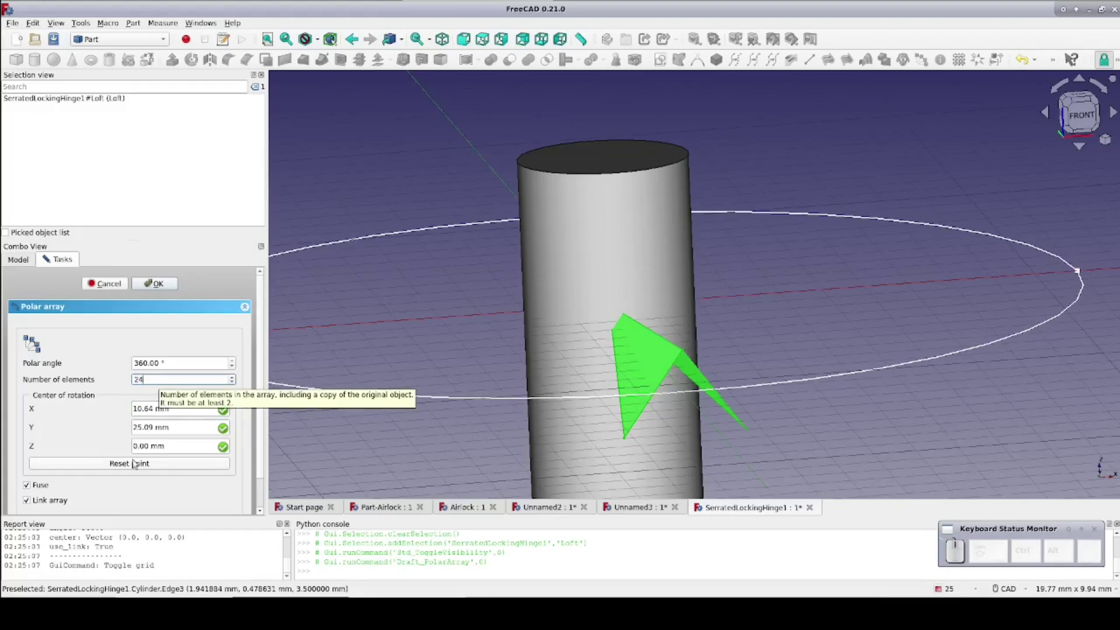
Create a fused 24-element 360° polar array of the Loft, centred on the origin.
click(140, 462)
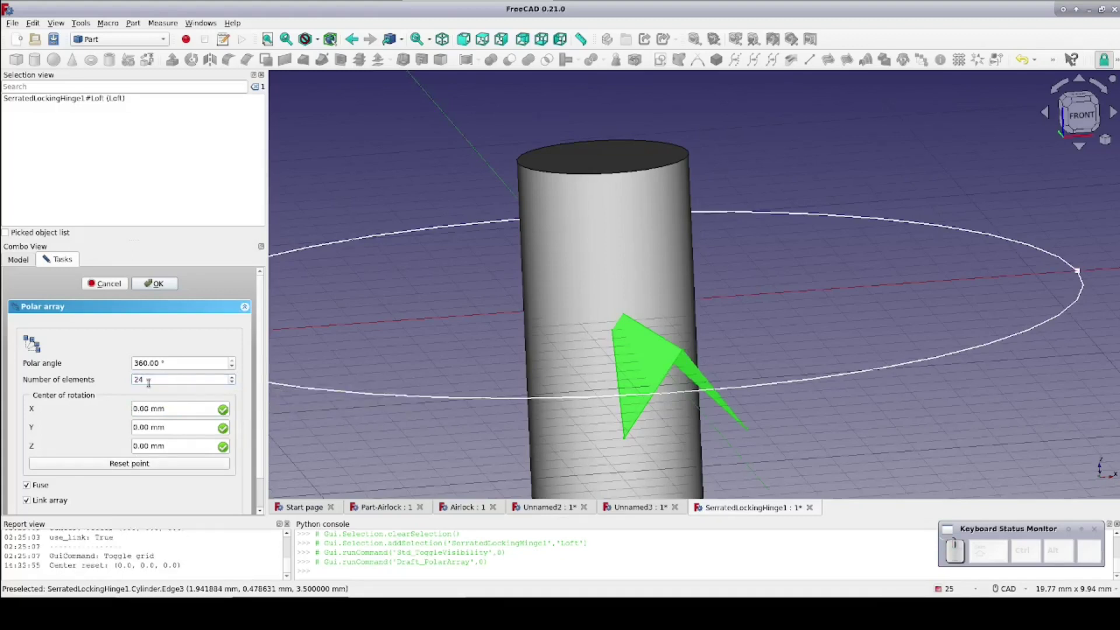
click(160, 284)
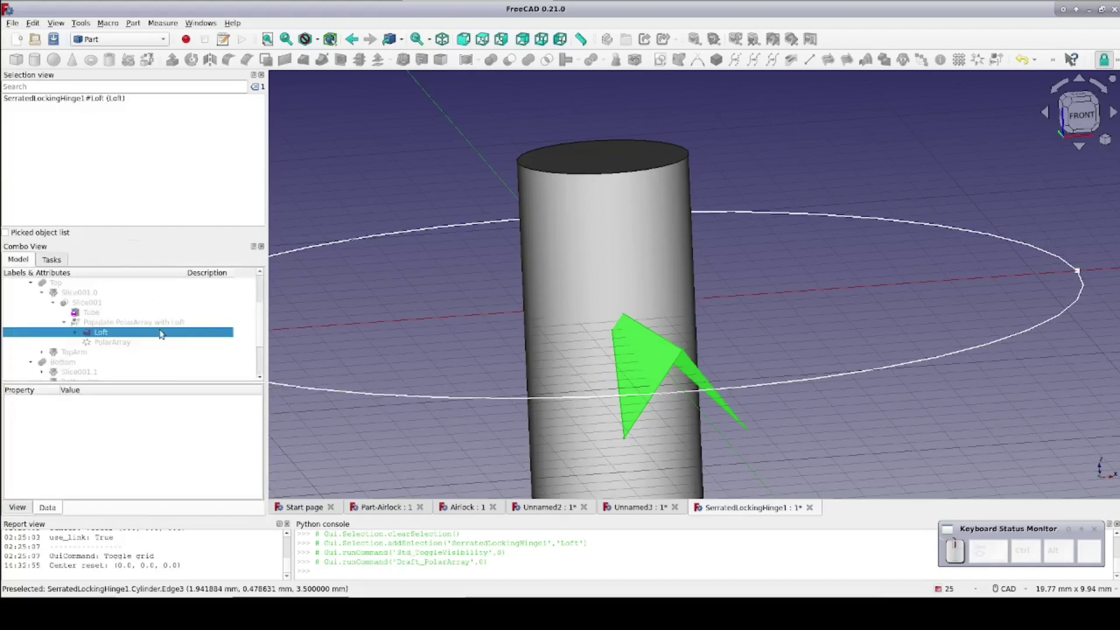
scroll(down, 3)
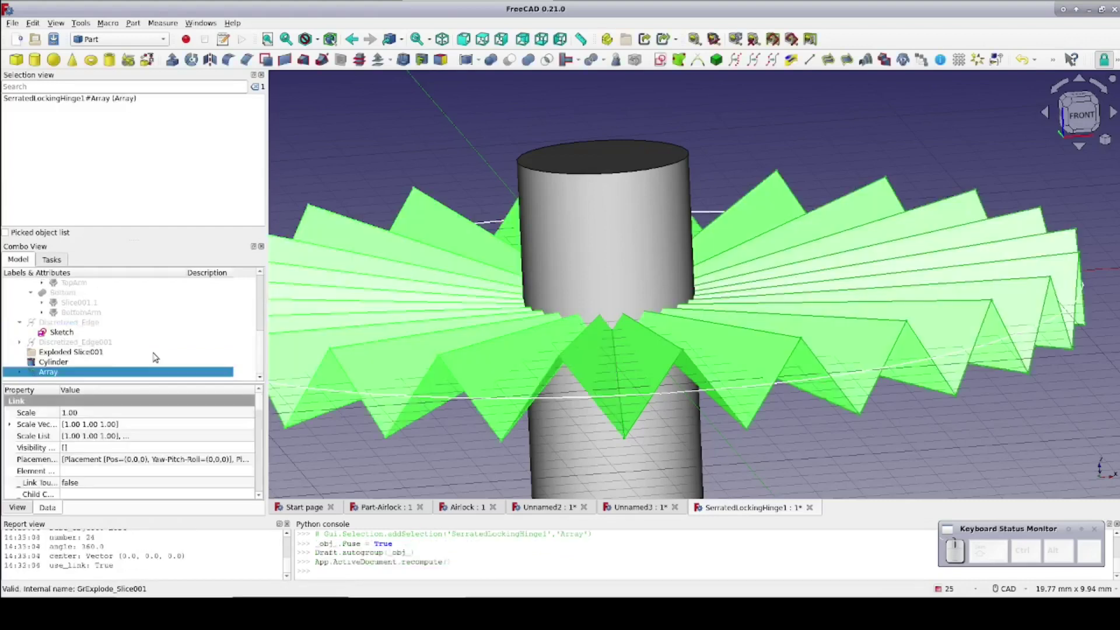
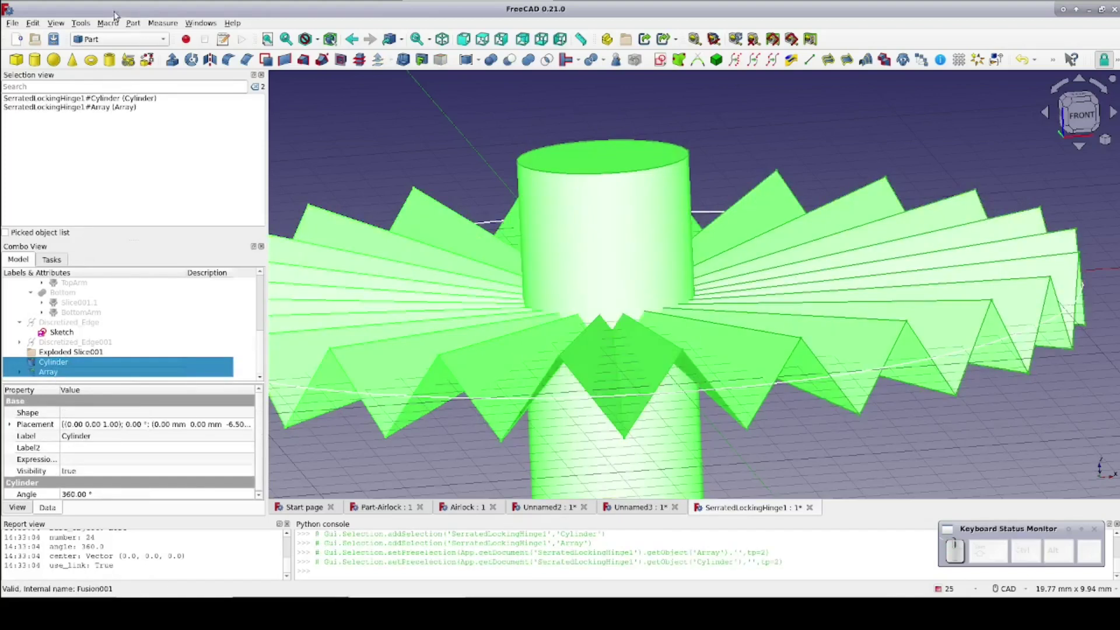
Slice the Cylinder apart with the 24-tooth Array via Part > Split > Slice apart.
click(139, 27)
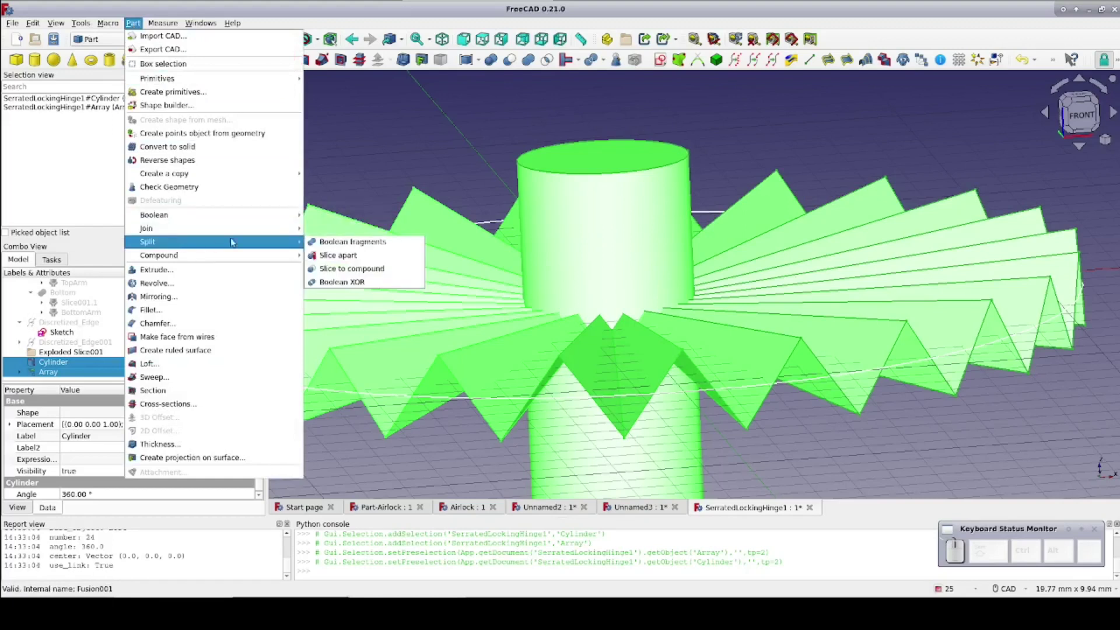
click(343, 253)
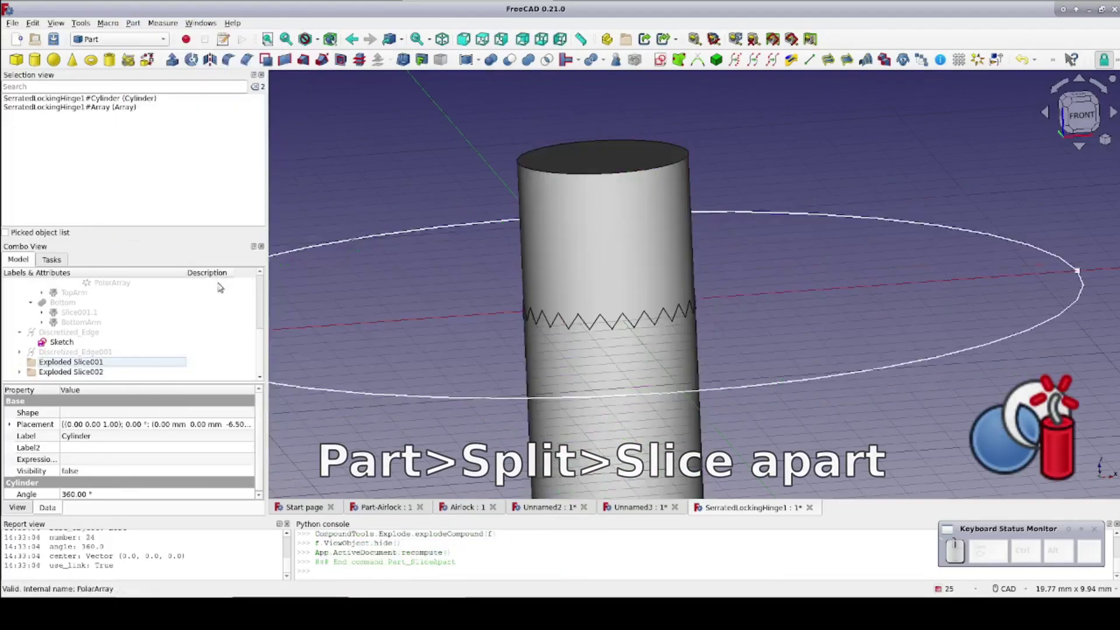
Toggle Slice002.0 and Slice002.1 so only one half of the cut cylinder shows.
scroll(down, 3)
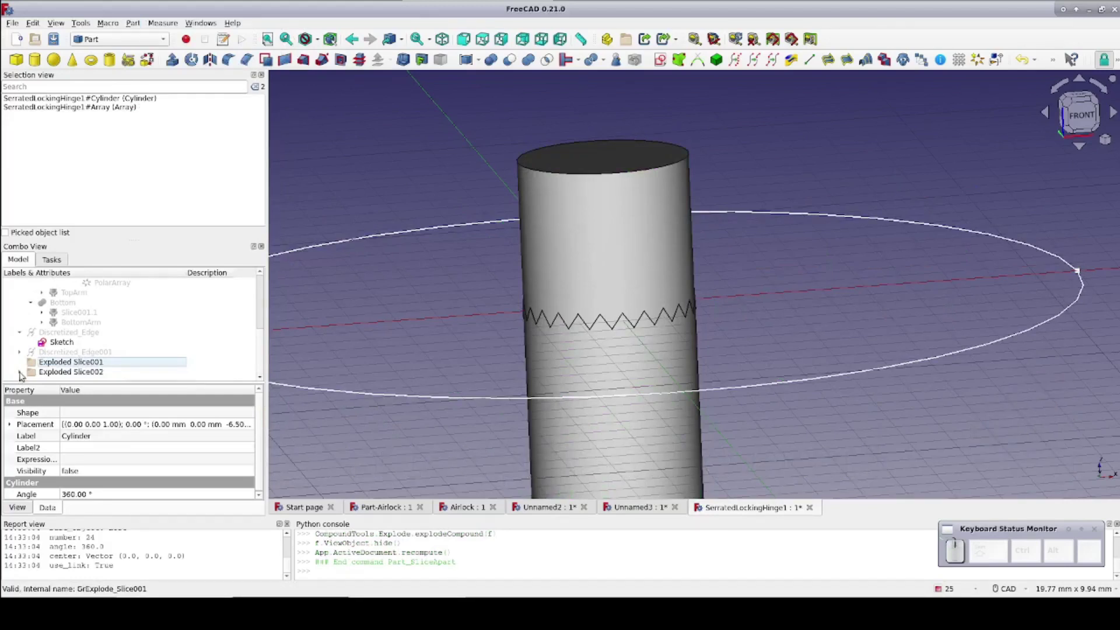
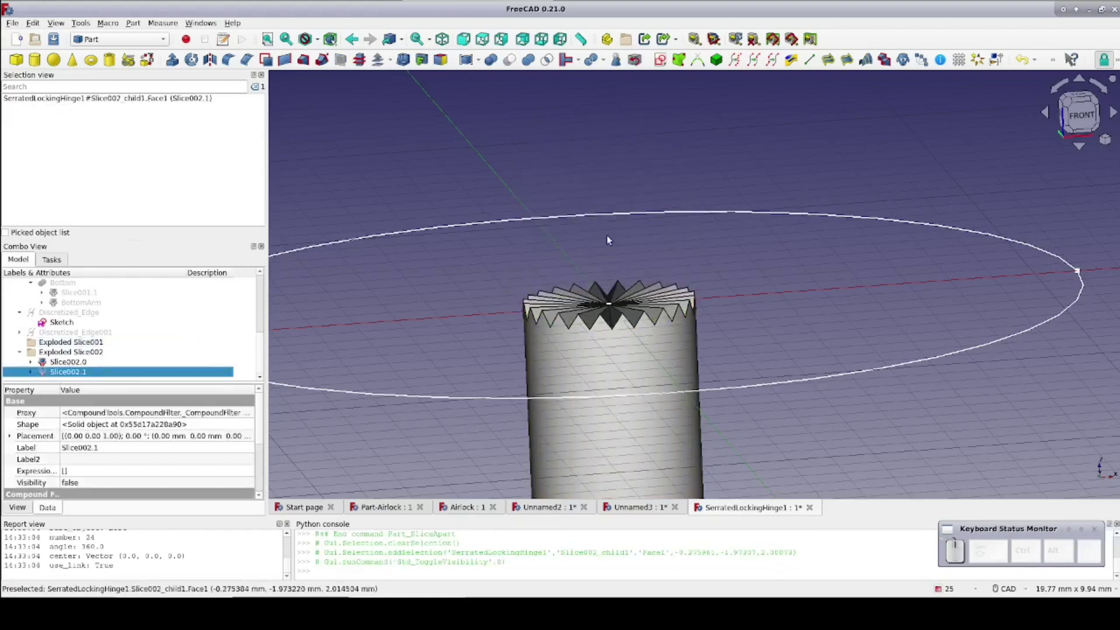
key(space)
click(617, 354)
key(space)
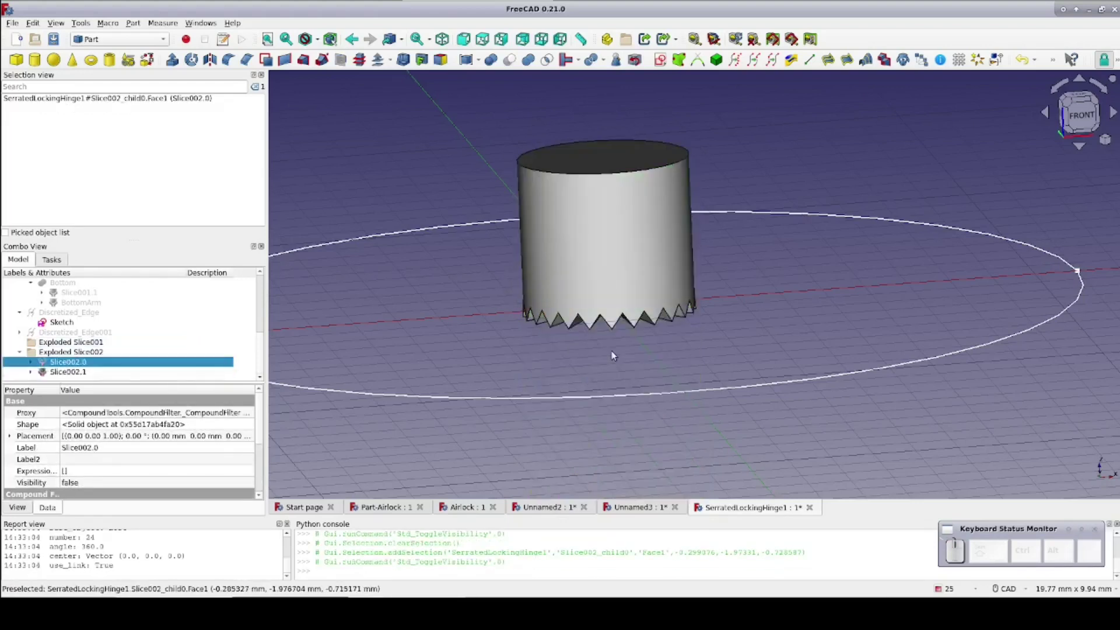
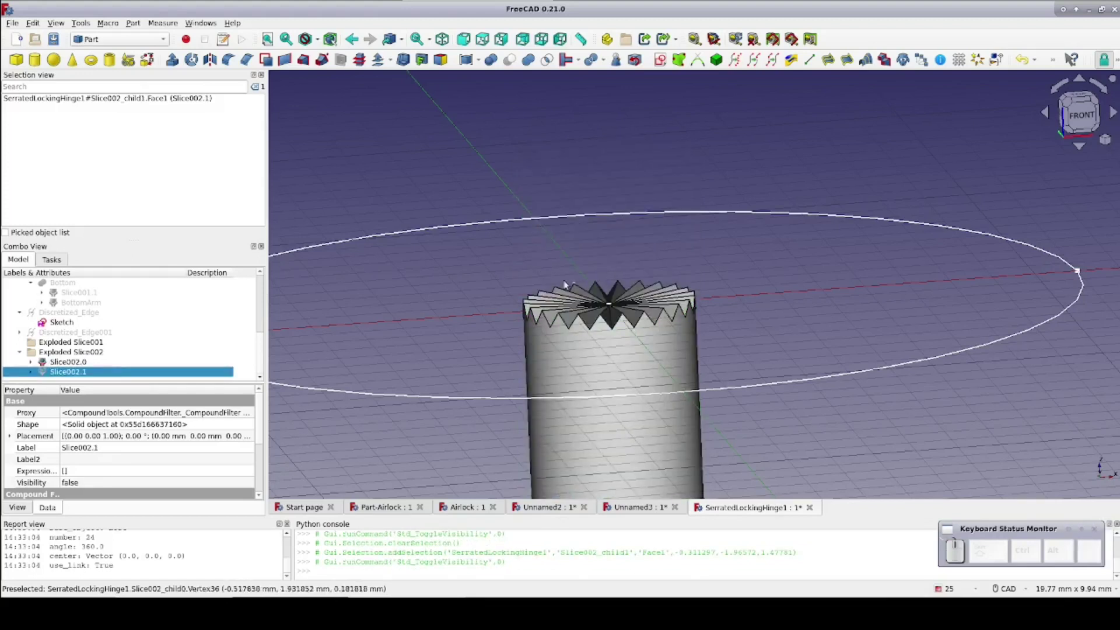
Orbit and zoom onto the half's 24-tooth zigzag cut face from above.
drag(481, 288, 595, 346)
scroll(up, 3)
click(518, 195)
scroll(up, 3)
scroll(up, 3)
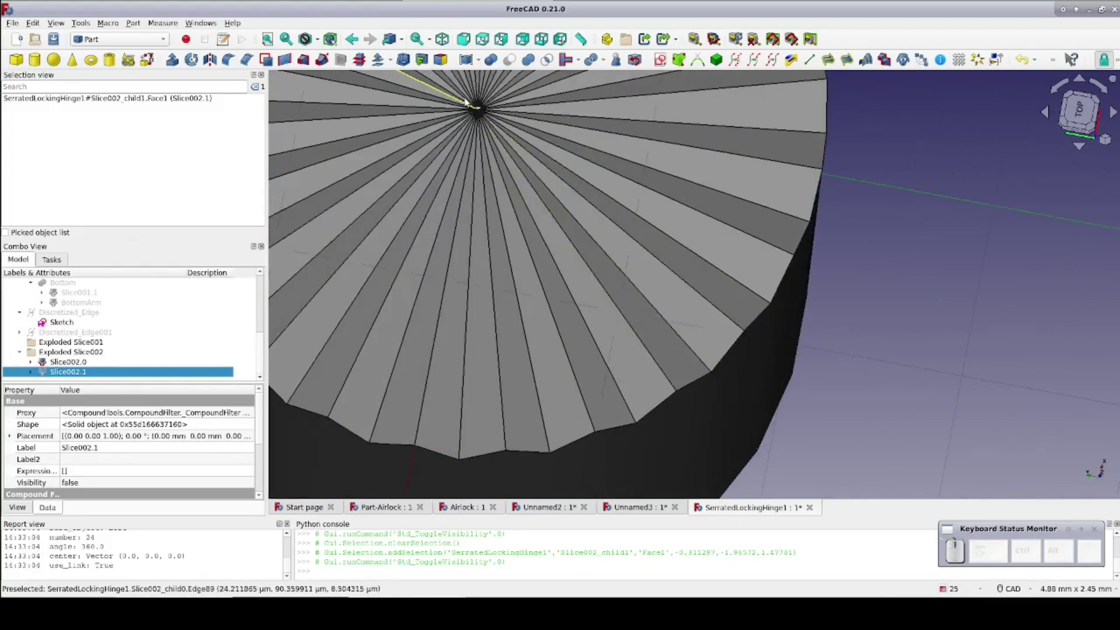